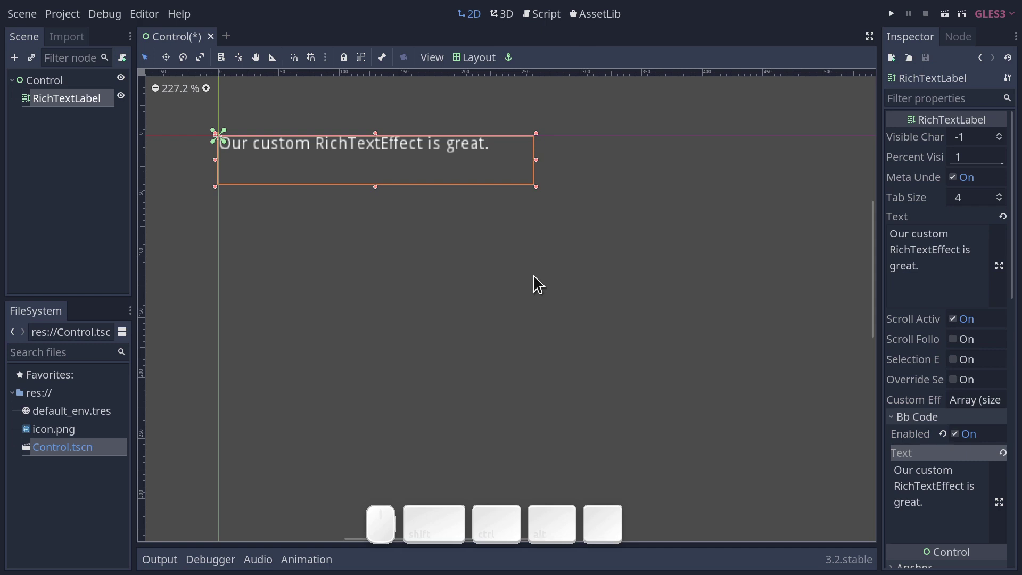
Step: Create a new GDScript resource from the Inspector and open it in the script editor
left_click_drag(942, 507, 934, 451)
scroll("down", 3)
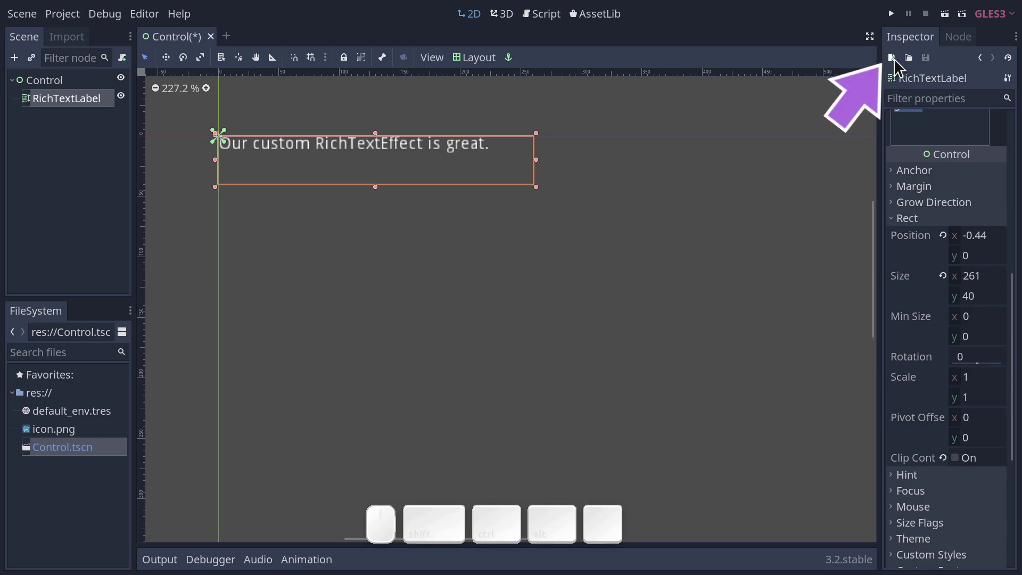
left_click(899, 66)
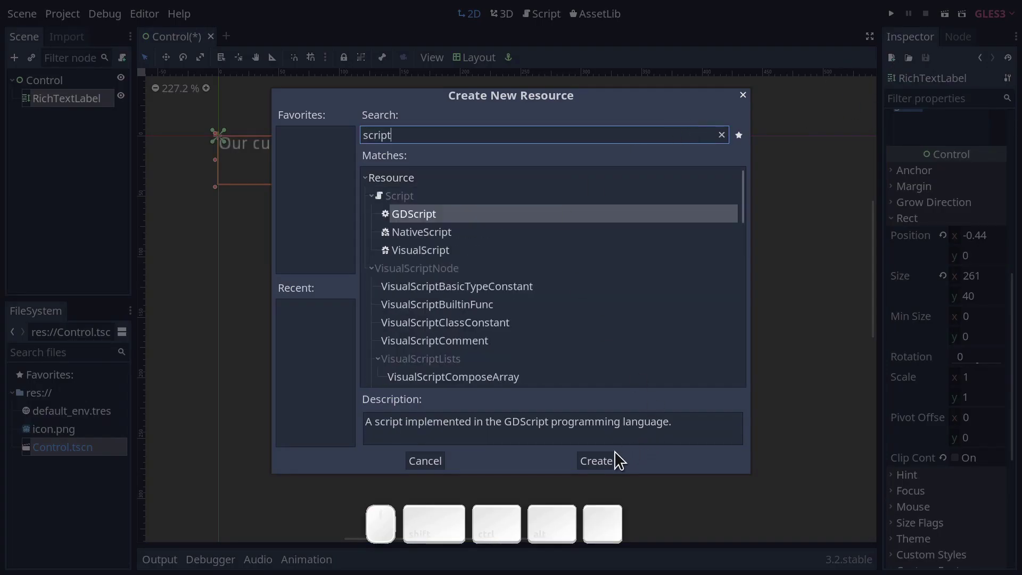
left_click(606, 465)
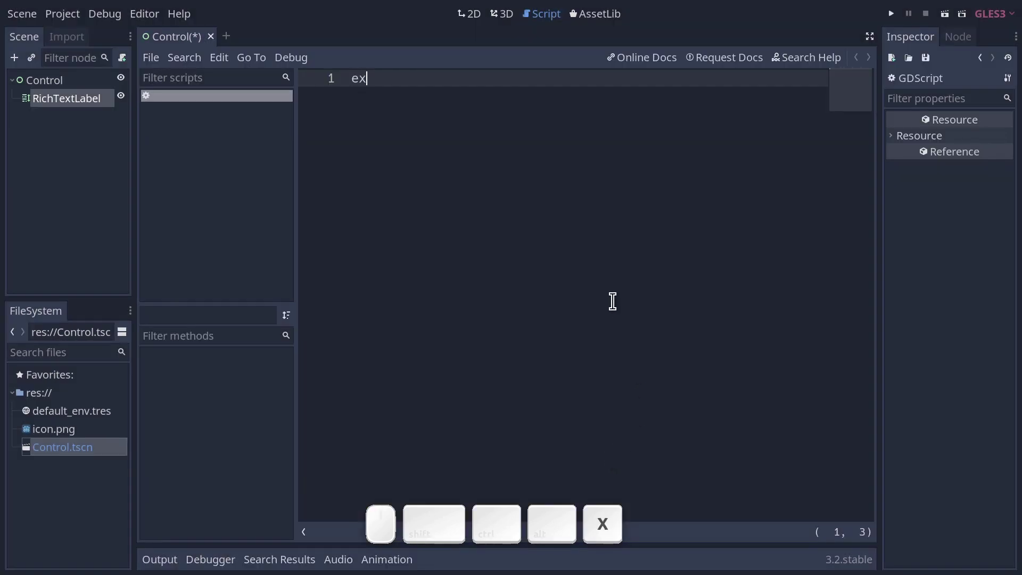
Step: Write the script header: extends RichTextEffect and class_name RichTextHover
key("space")
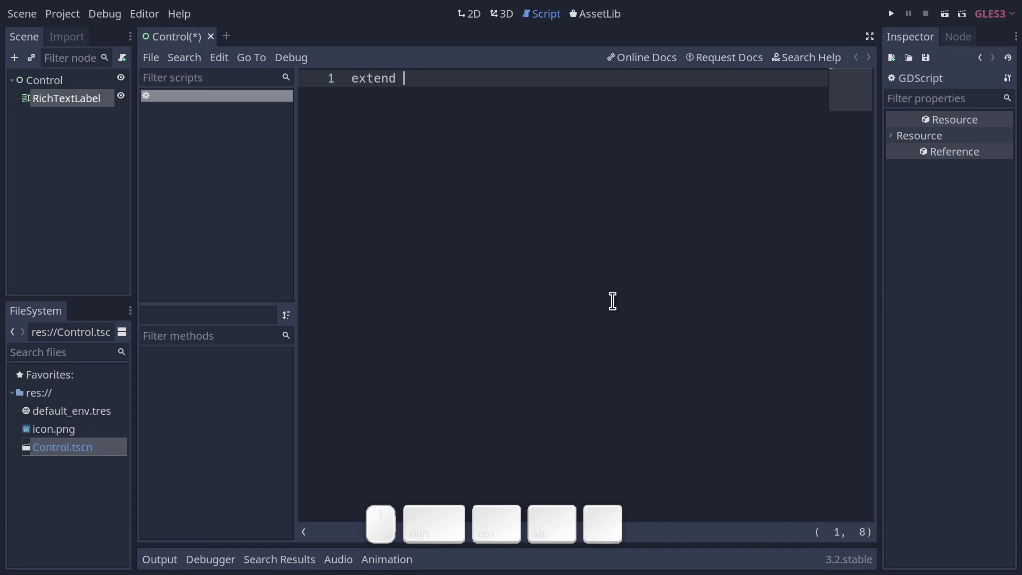
key("BackSpace")
key("space")
key("shift+BackSpace")
key("Return")
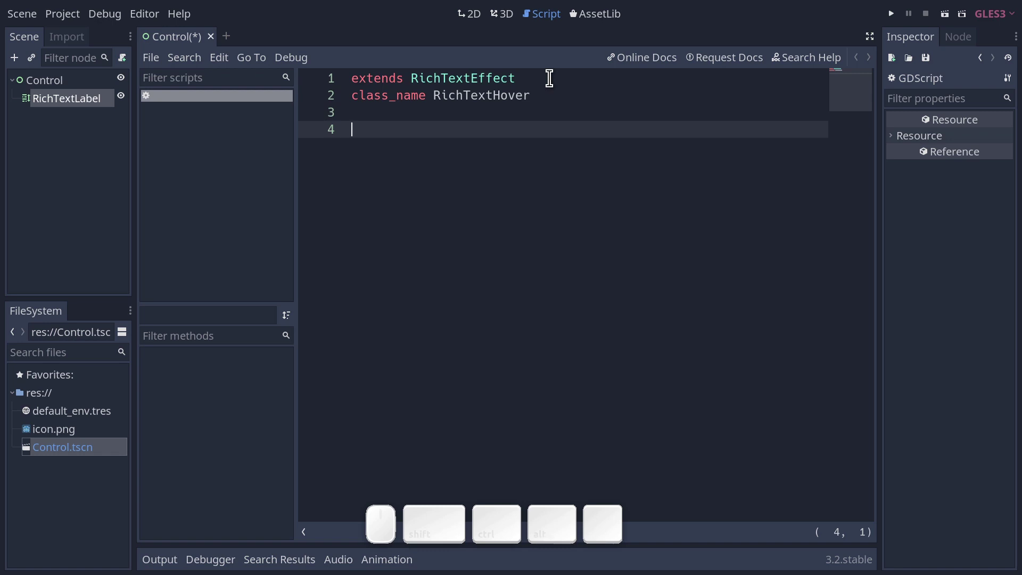
Step: Declare var bbcode := "hover" and a _process_custom_fx(char_fx) stub with pass
key("space")
key("shift+;")
key("shift+=")
key("shift+space")
key("shift+2")
key("shift+Left")
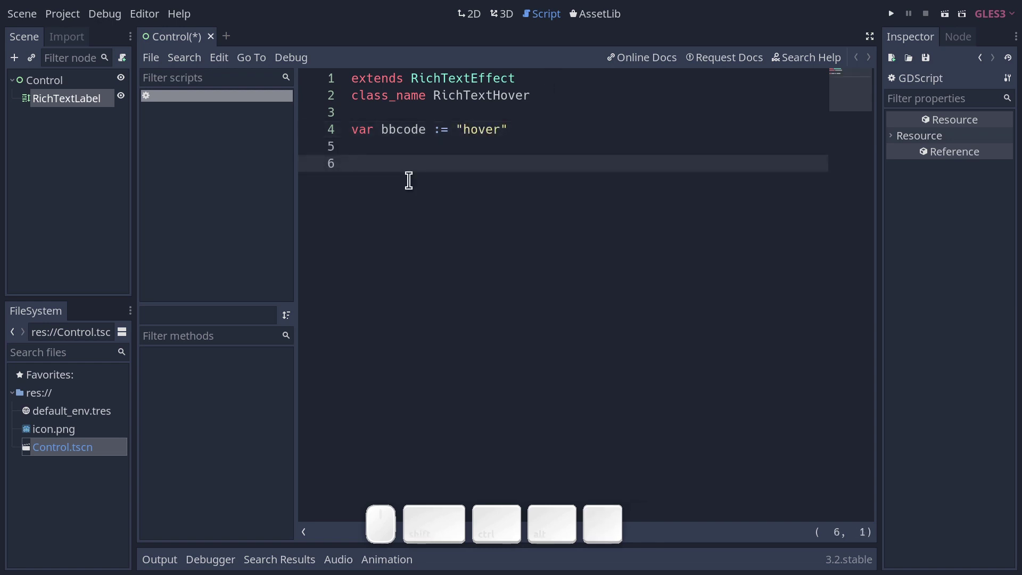
key("ctrl+v")
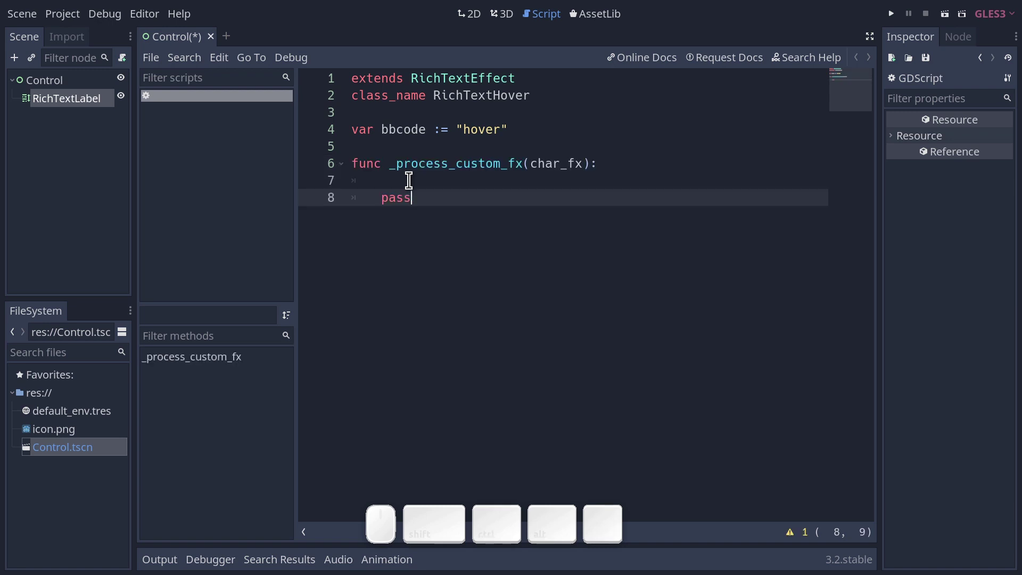
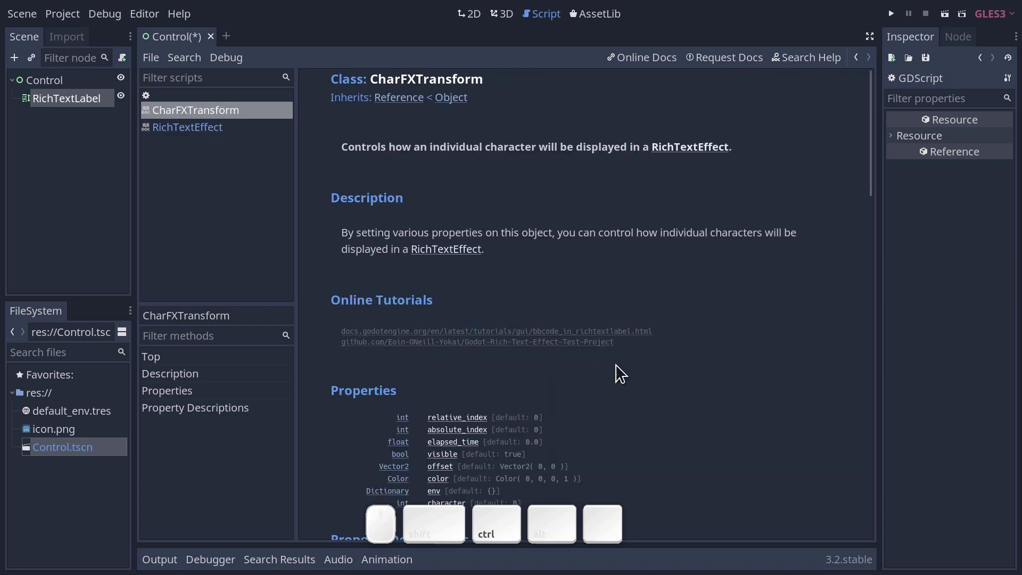
Step: Browse the CharFXTransform class reference properties (offset, color, env)
left_click_drag(874, 140, 873, 180)
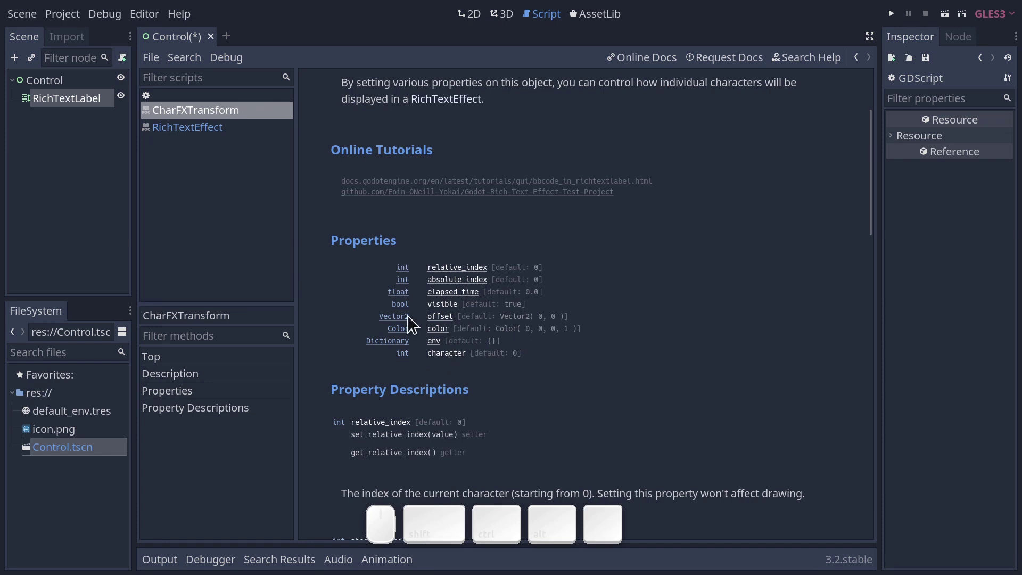
Step: Add var speed = char_fx.env.get("speed", 5.0) reading the speed from the bbcode
left_click(239, 104)
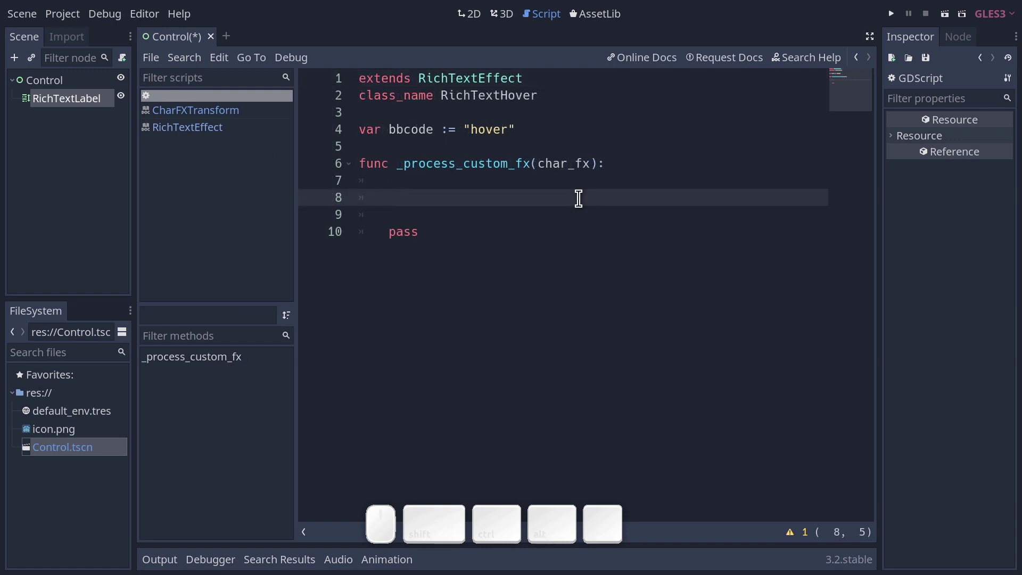
key("ctrl+v")
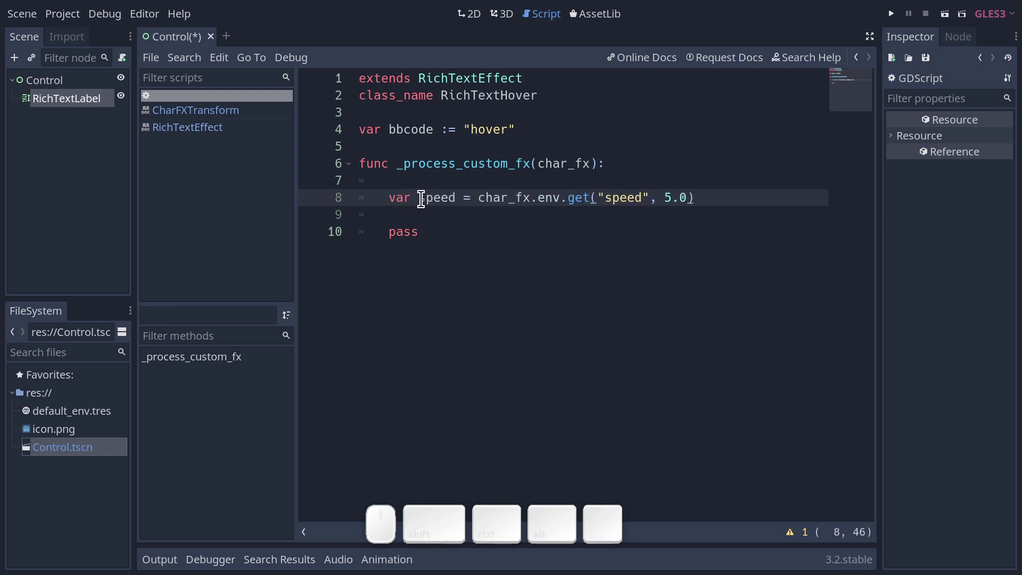
left_click_drag(536, 192, 561, 192)
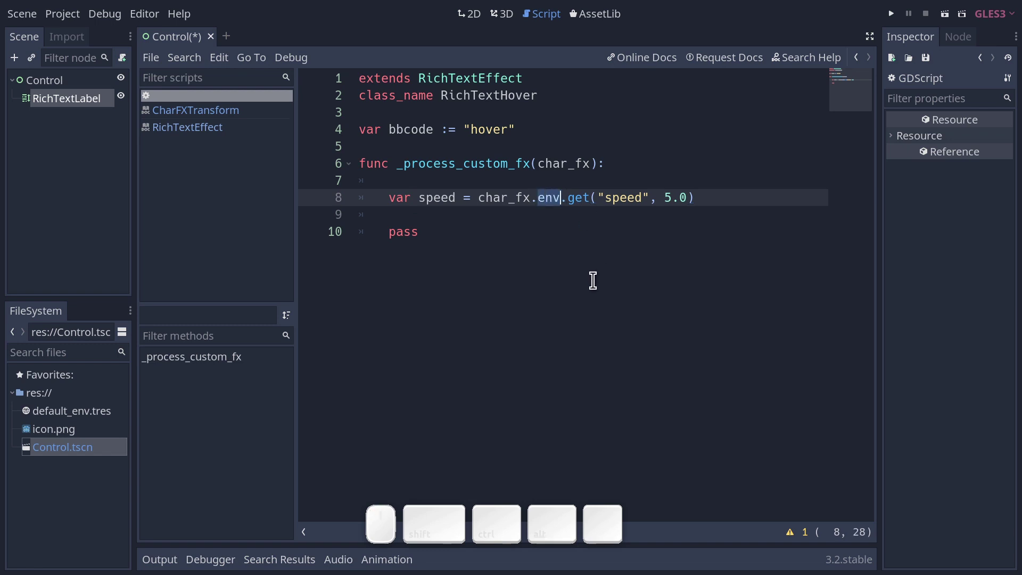
left_click(622, 194)
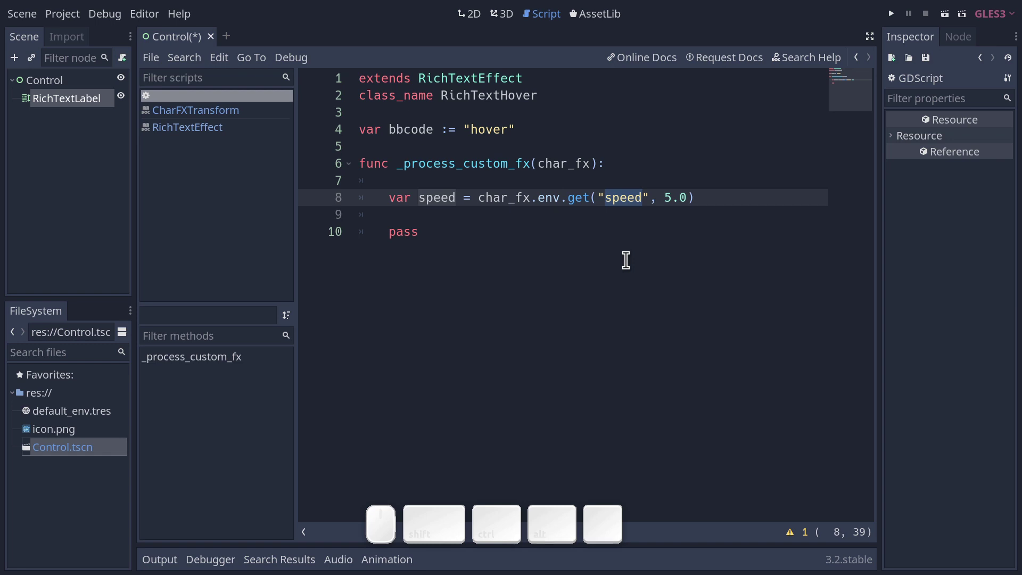
Step: Declare var offset := Vector2(0, 0) below the speed line
left_click_drag(650, 197, 675, 255)
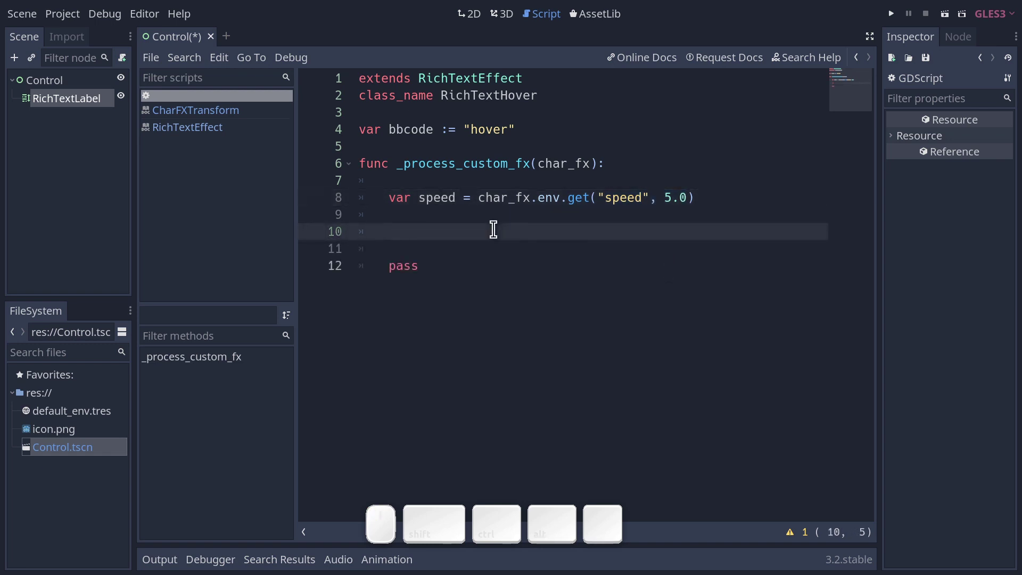
key("ctrl+z")
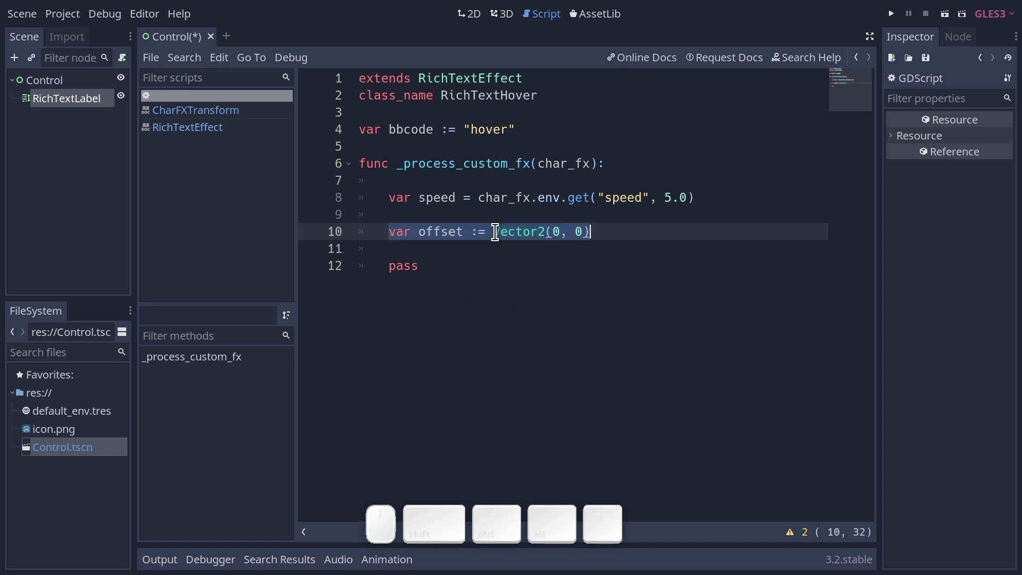
left_click(495, 229)
left_click_drag(504, 228, 606, 234)
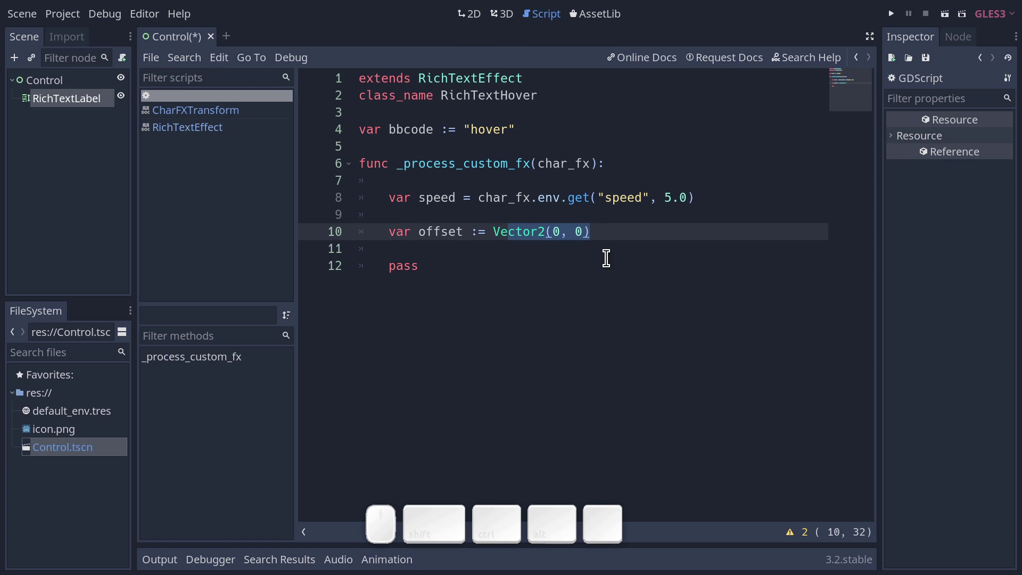
Step: Assign char_fx.offset = offset and save the scene
key("Return")
key("Down")
key("Return")
key("space")
key("=")
key("space")
key("BackSpace")
key("ctrl+s")
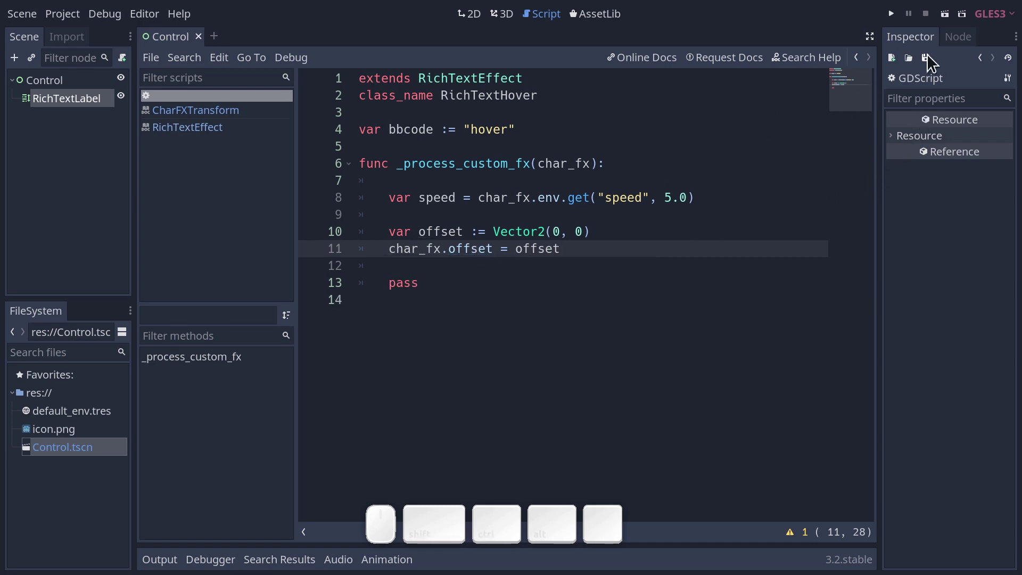
Step: Save the script as CustomHoverEffect.gd in res:// via Save As
left_click(930, 60)
left_click(951, 102)
left_click(322, 470)
left_click_drag(322, 465, 338, 461)
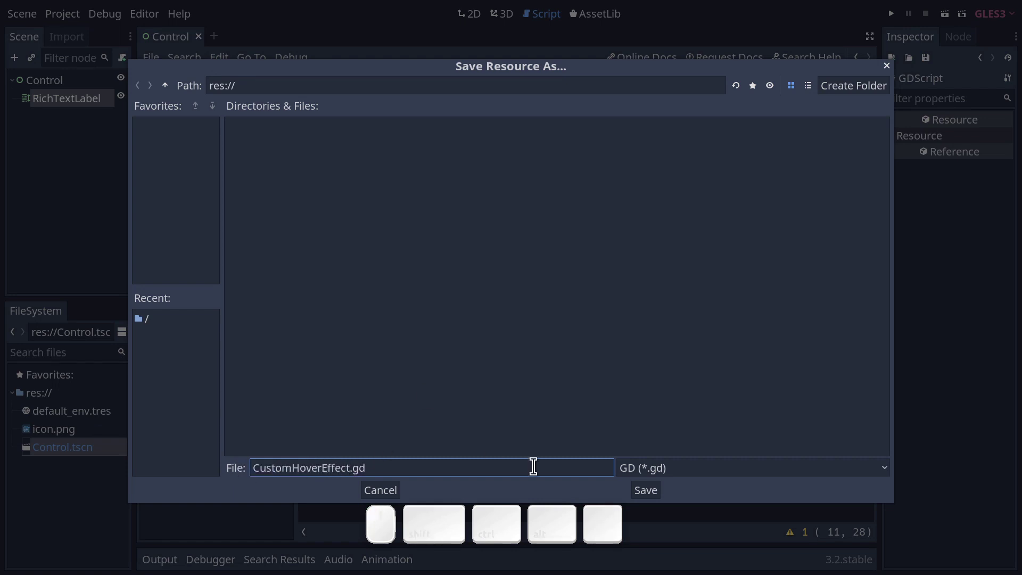
left_click(645, 494)
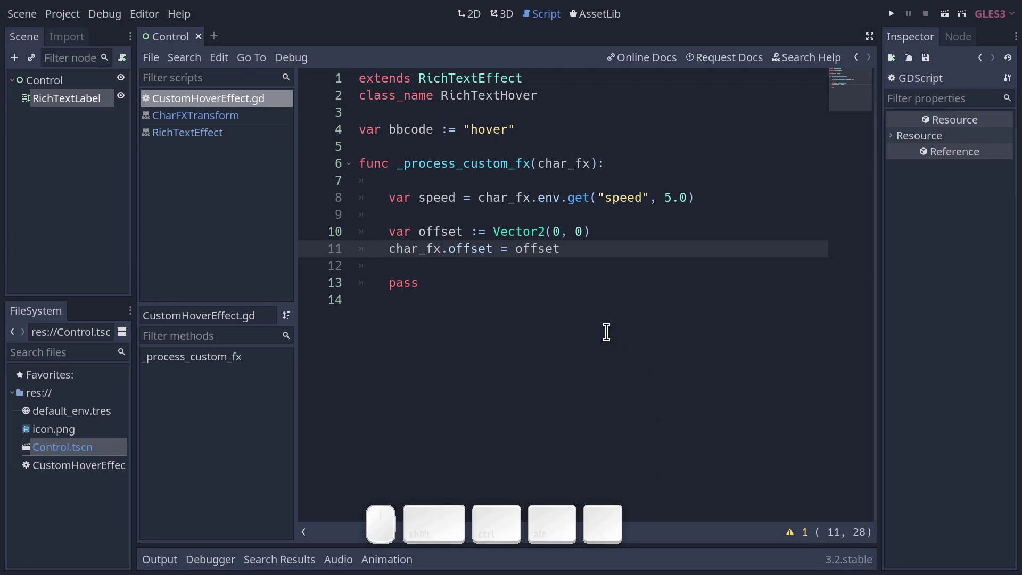
Step: Replace the pass statement with return true in _process_custom_fx
left_click_drag(440, 94, 528, 149)
key("Return")
key("space")
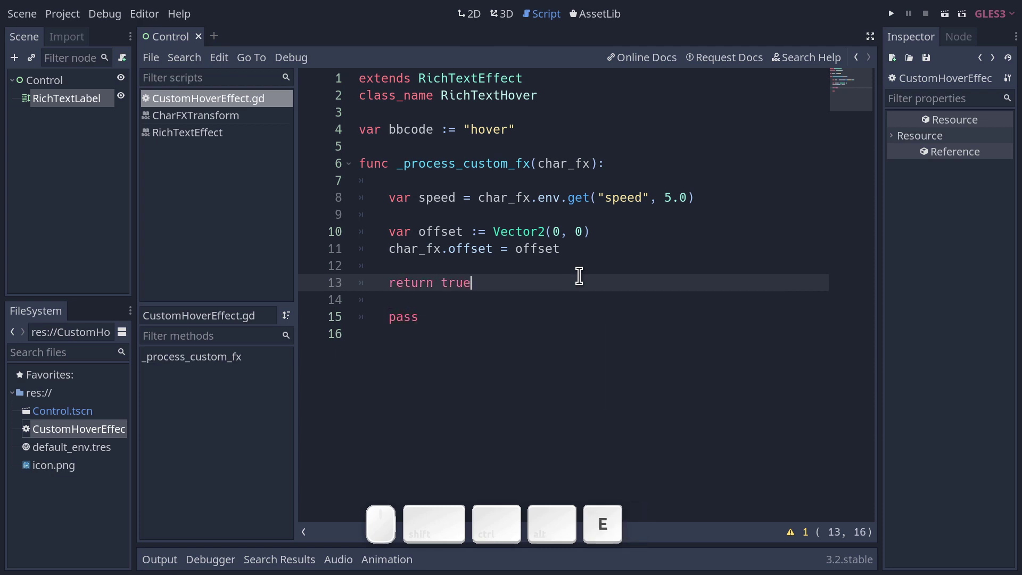
left_click_drag(417, 328, 362, 311)
key("BackSpace")
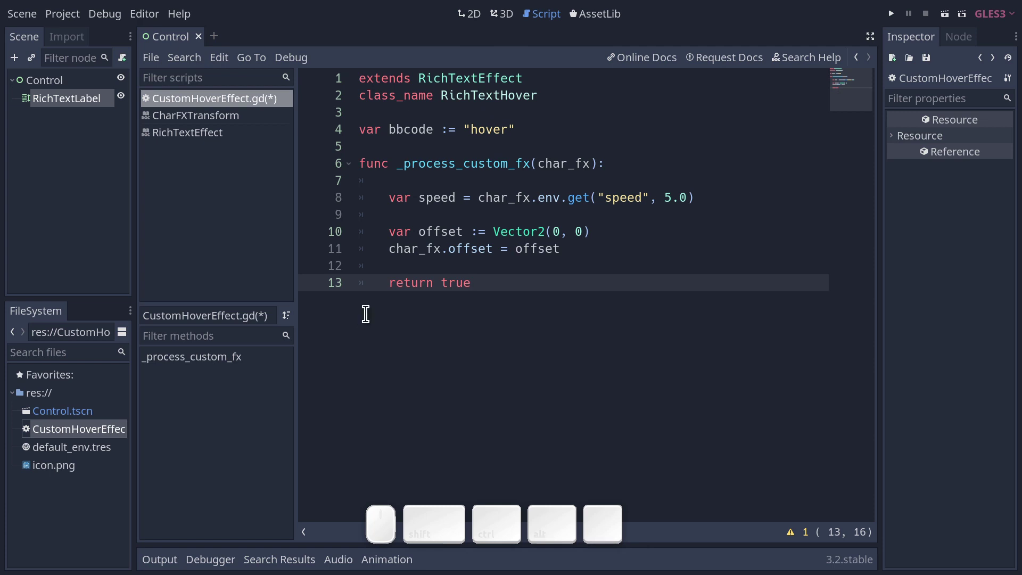
Step: Add a 'tool' line at the top of the script and save it
left_click(361, 78)
key("Return")
key("Up")
key("ctrl+s")
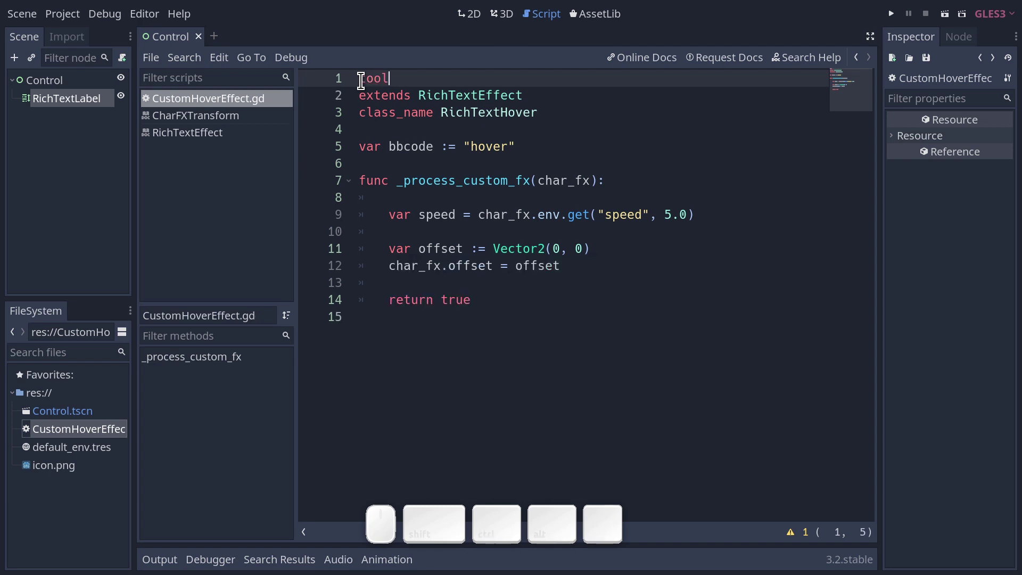
Step: Change the offset to Vector2(0, 20) and save the script
left_click(577, 248)
key("2")
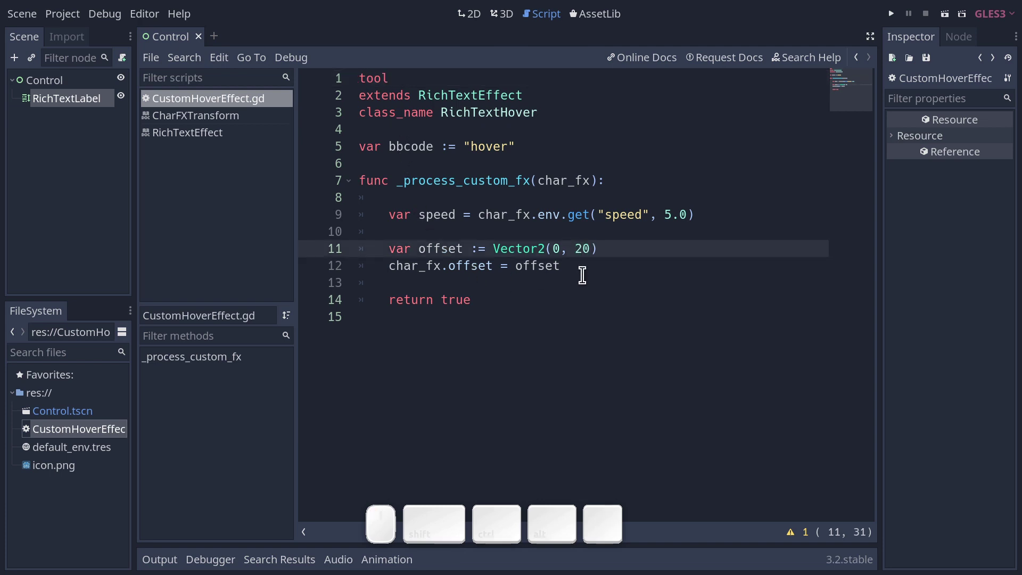
key("ctrl+s")
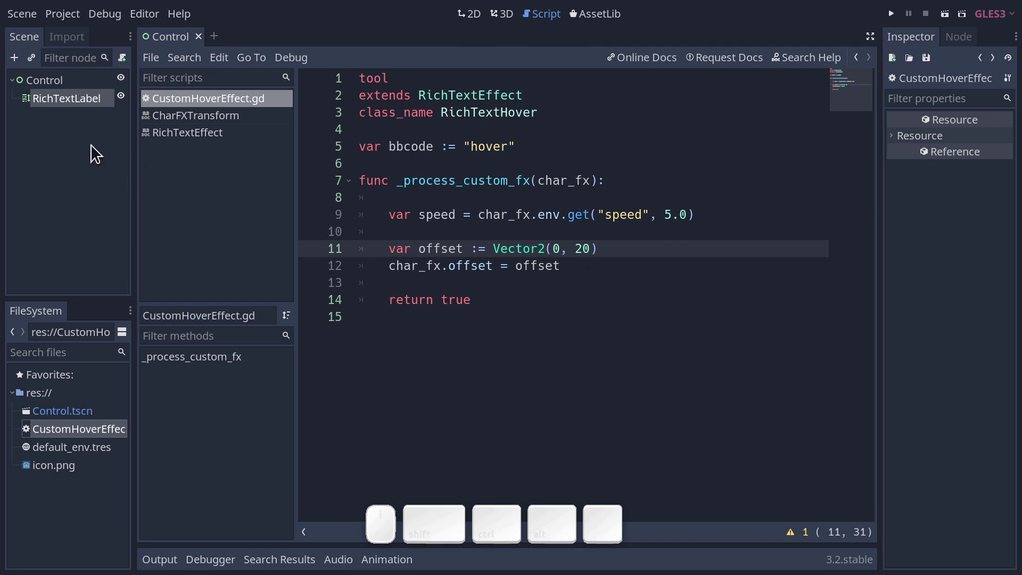
Step: Set the RichTextLabel's Custom Effects size to 1 with a new RichTextHover in slot 0
left_click(71, 105)
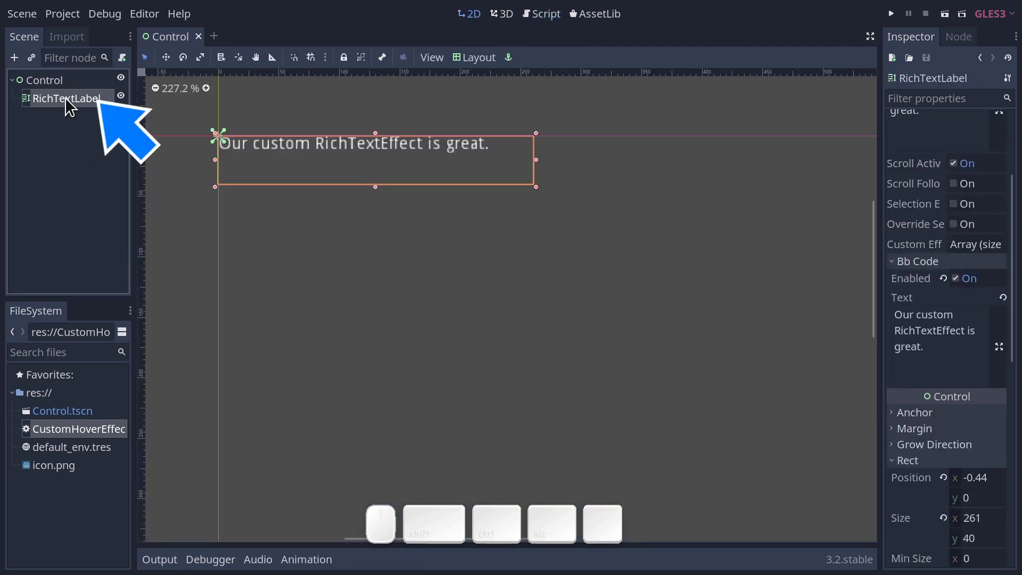
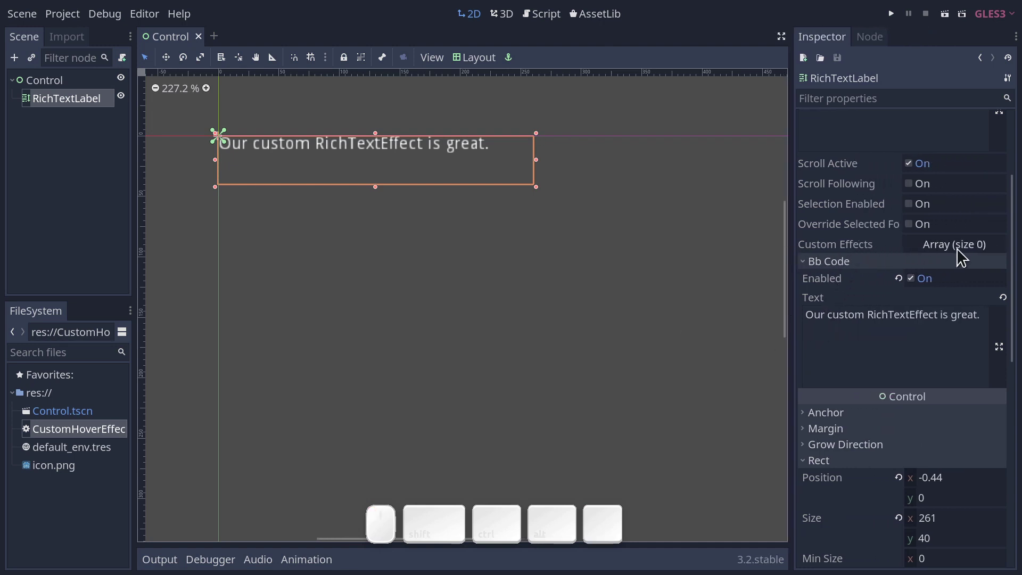
left_click(976, 253)
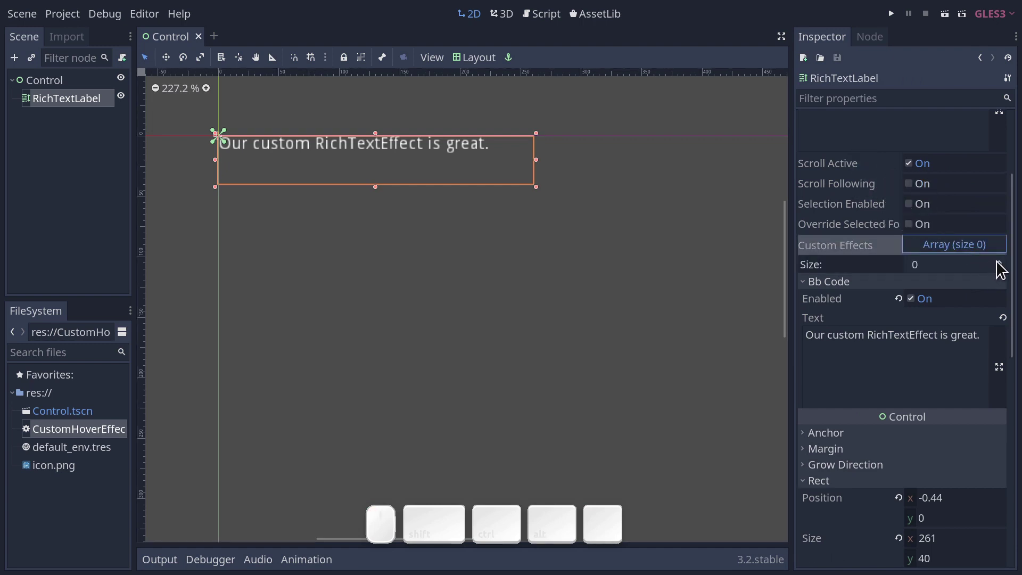
left_click(1003, 268)
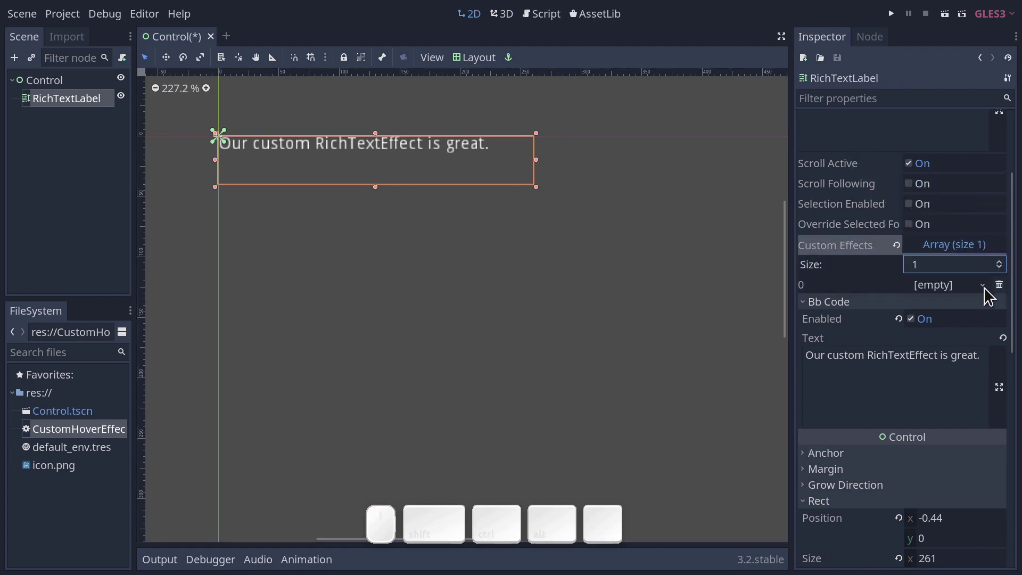
left_click(990, 295)
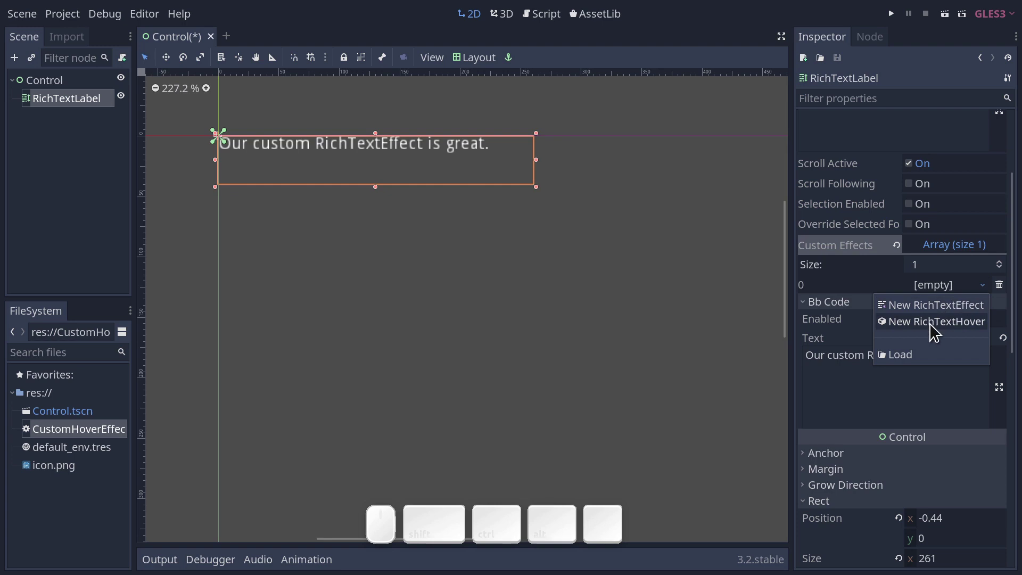
left_click(935, 331)
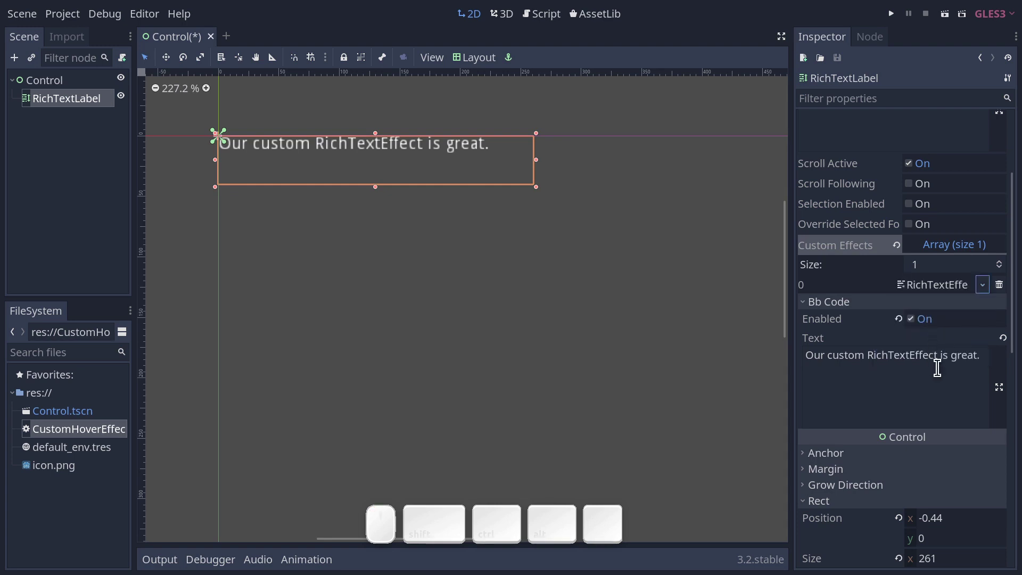
Step: Insert an opening [hover] tag before the word RichTextEffect in Bb Code Text
left_click(867, 356)
key("[")
key("]")
key("Left")
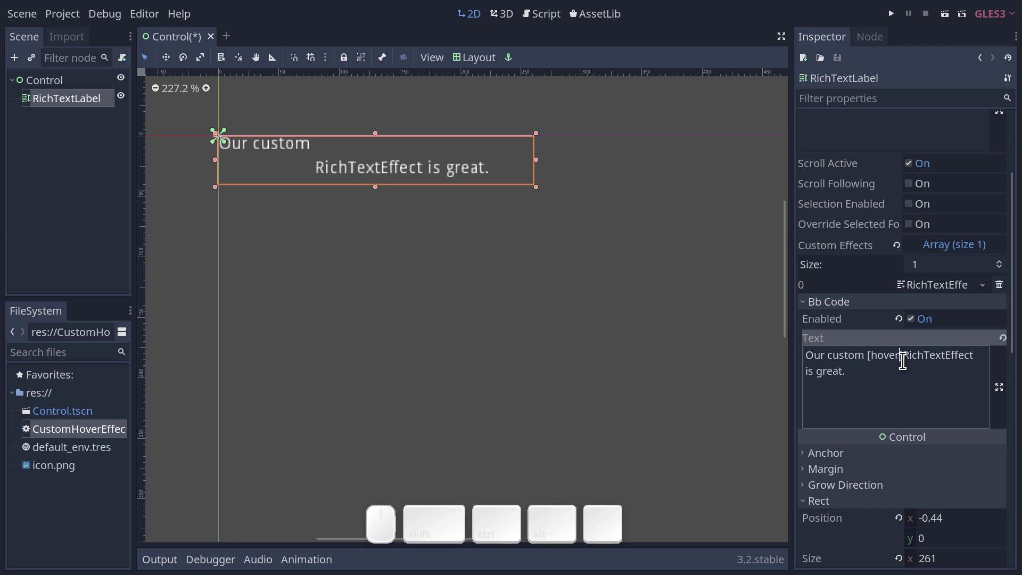
Step: Add the closing [/hover] tag after RichTextEffect and save the scene
left_click(904, 358)
left_click(979, 353)
key("[")
key("]")
key("Left")
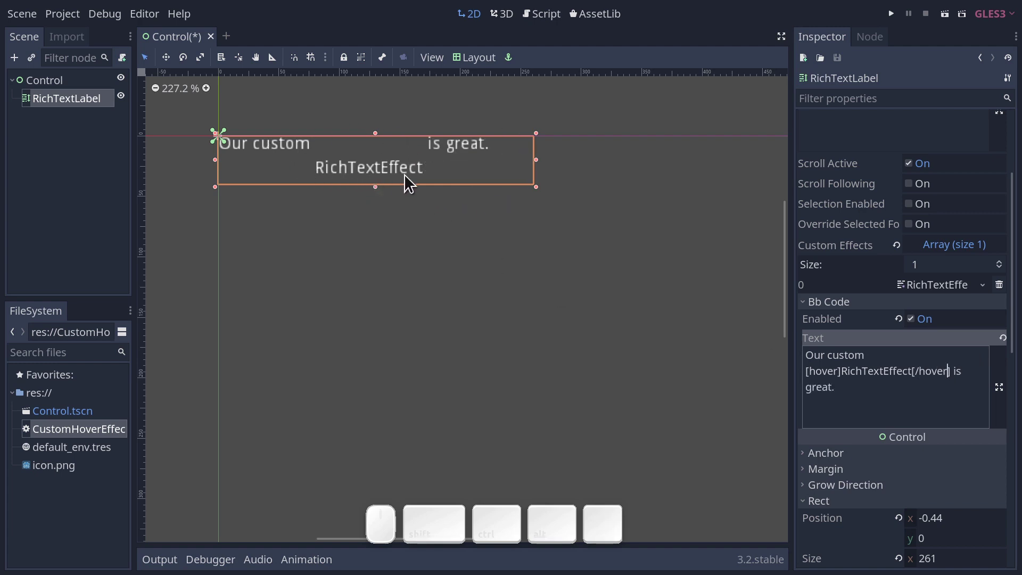
key("ctrl+s")
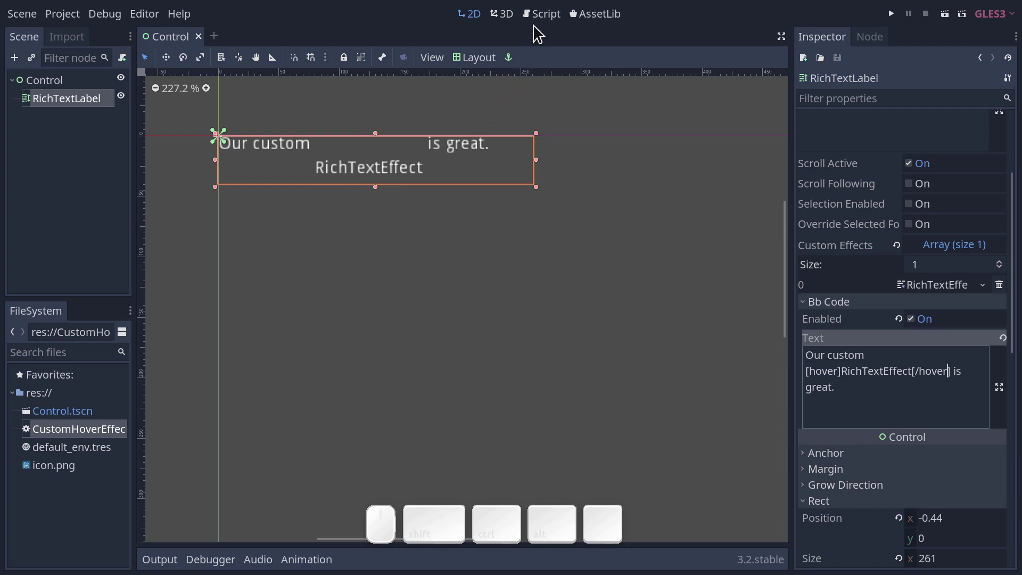
Step: Change the offset to Vector2(0, char_fx.elapsed_time) and save the script
left_click(544, 22)
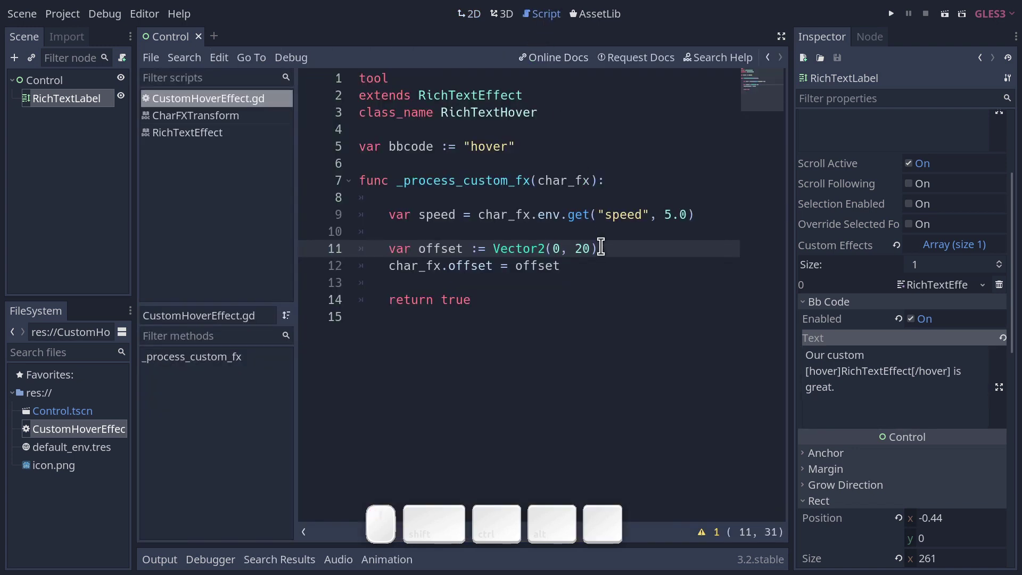
left_click(786, 42)
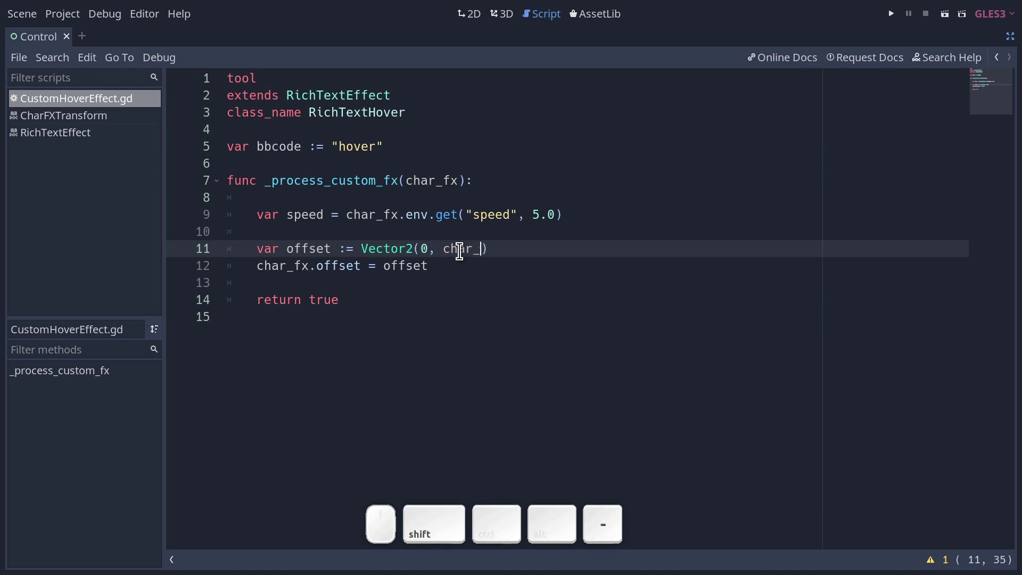
key(".")
key("e")
key("Return")
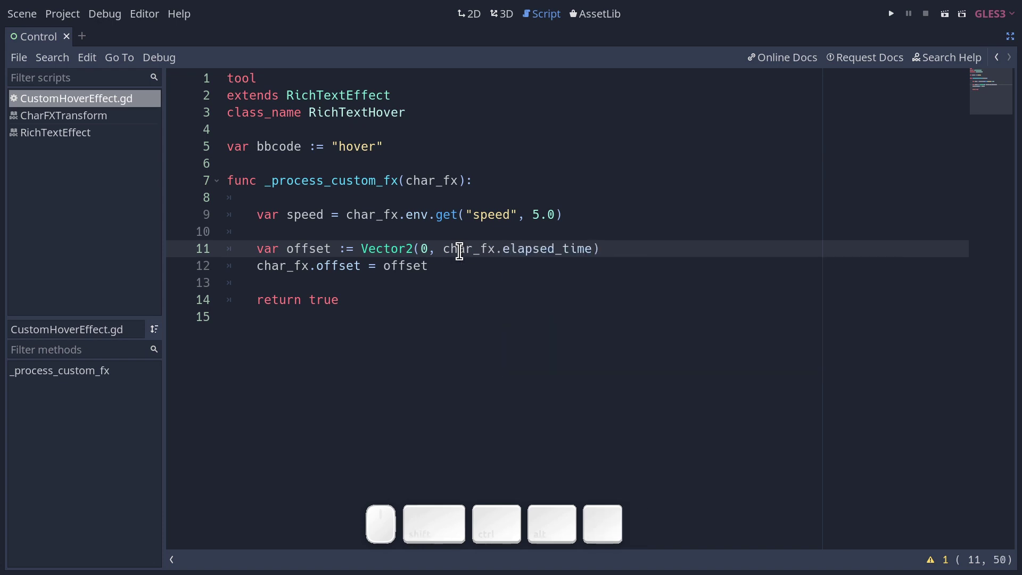
key("ctrl+s")
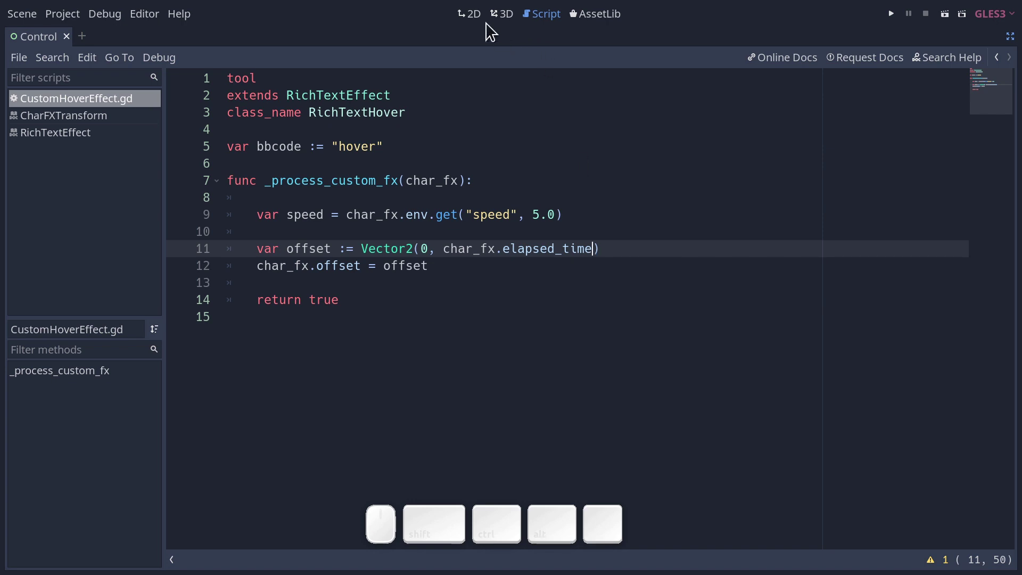
Step: Wrap char_fx.elapsed_time in sin(...) for the vertical offset and return to the 2D view
left_click(479, 21)
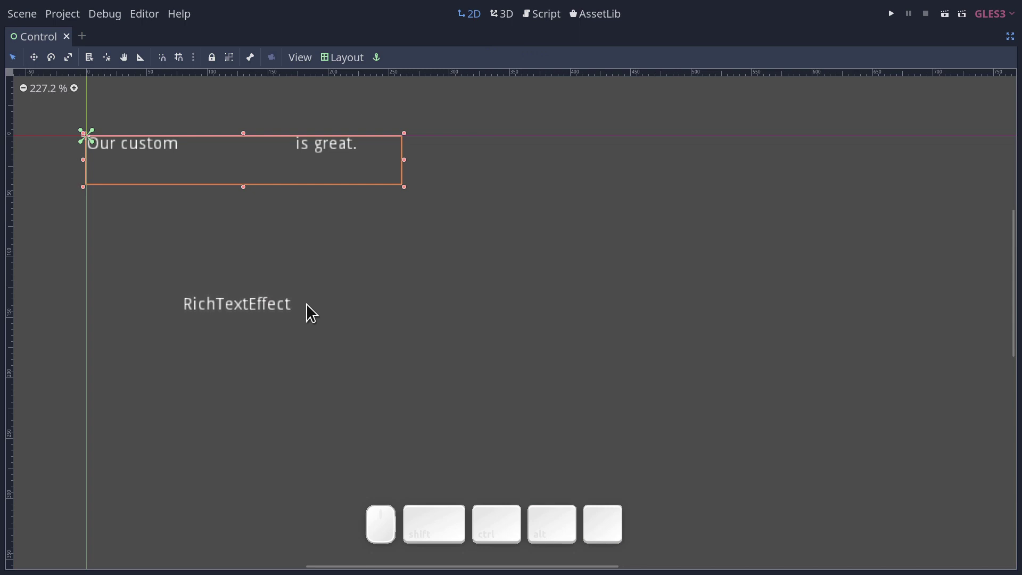
left_click(553, 18)
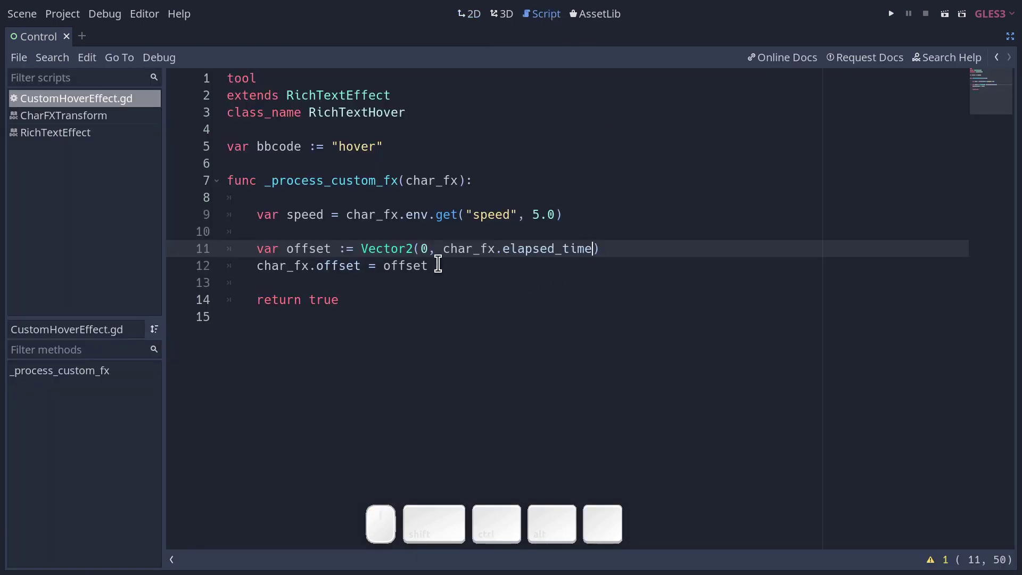
left_click(443, 248)
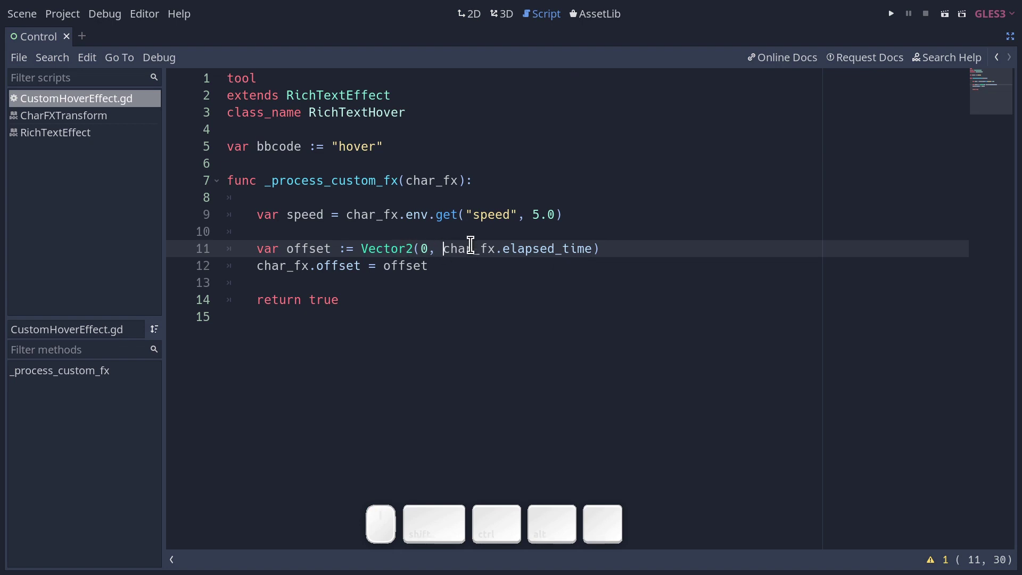
key("shift+n")
key("shift+9")
left_click(625, 248)
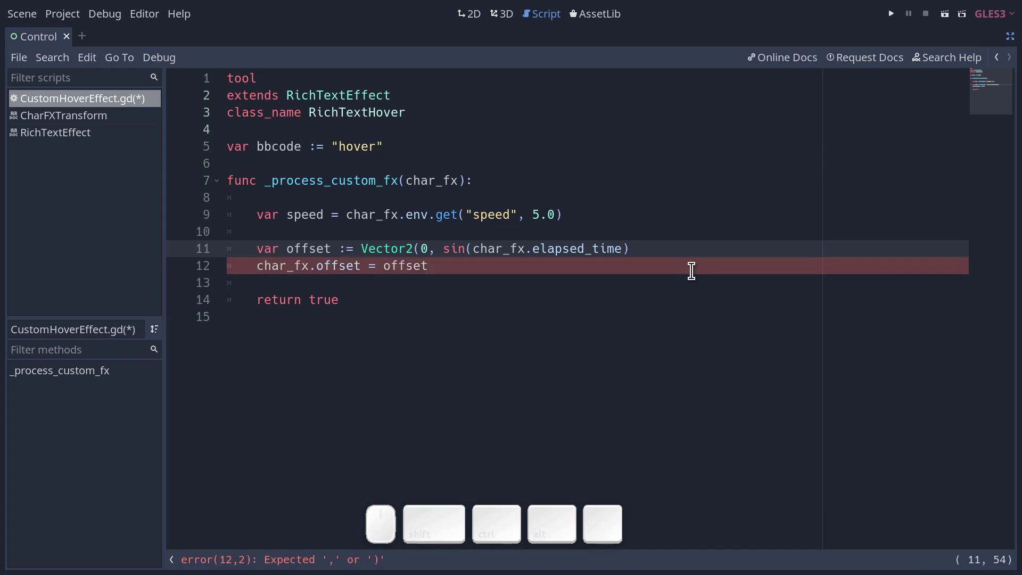
key("shift+0")
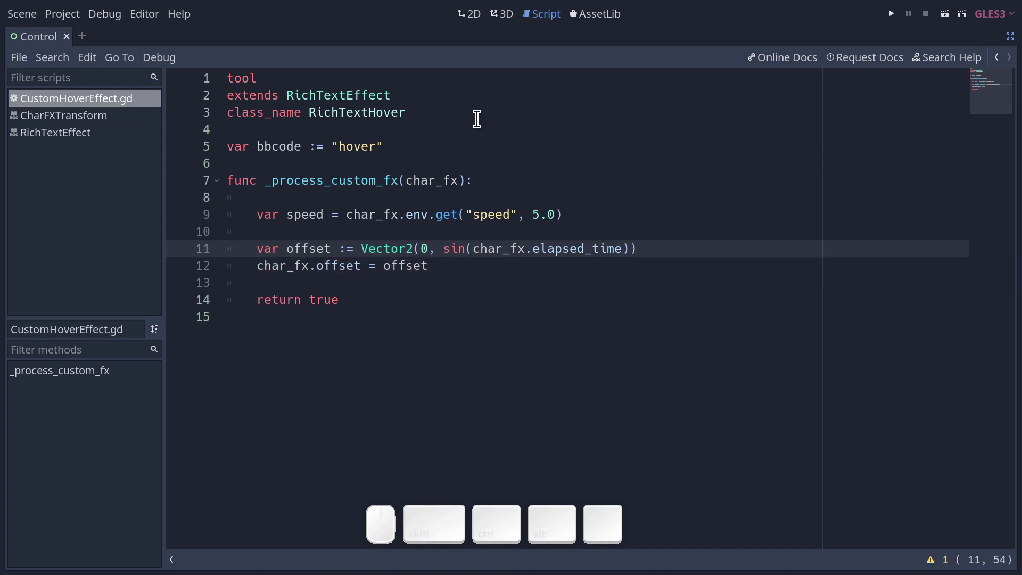
left_click(468, 20)
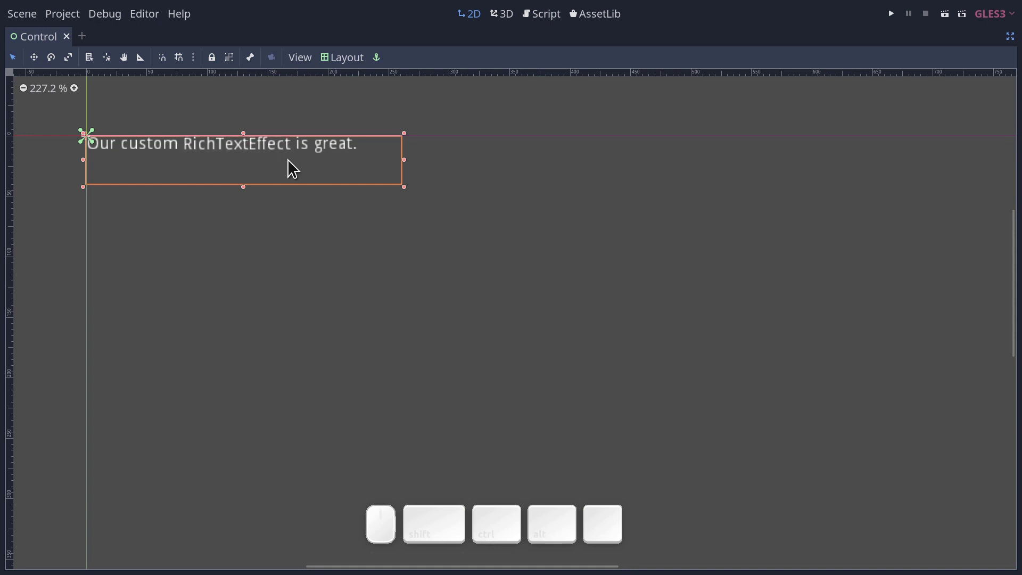
Step: Change the sine call to sin(char_fx.elapsed_time * speed), save the script, and return to 2D
left_click(549, 24)
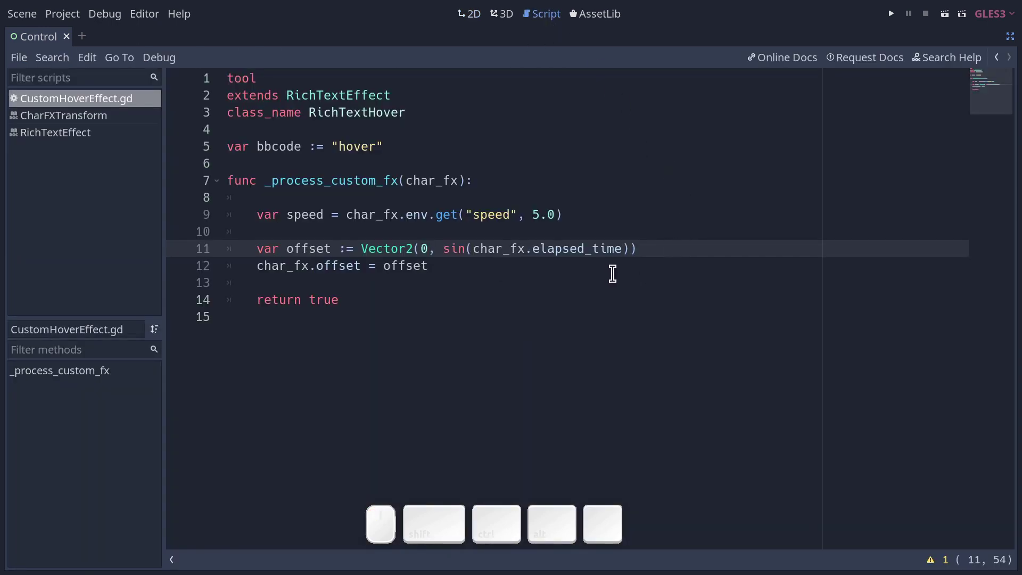
key("space")
key("shift+8")
key("shift+space")
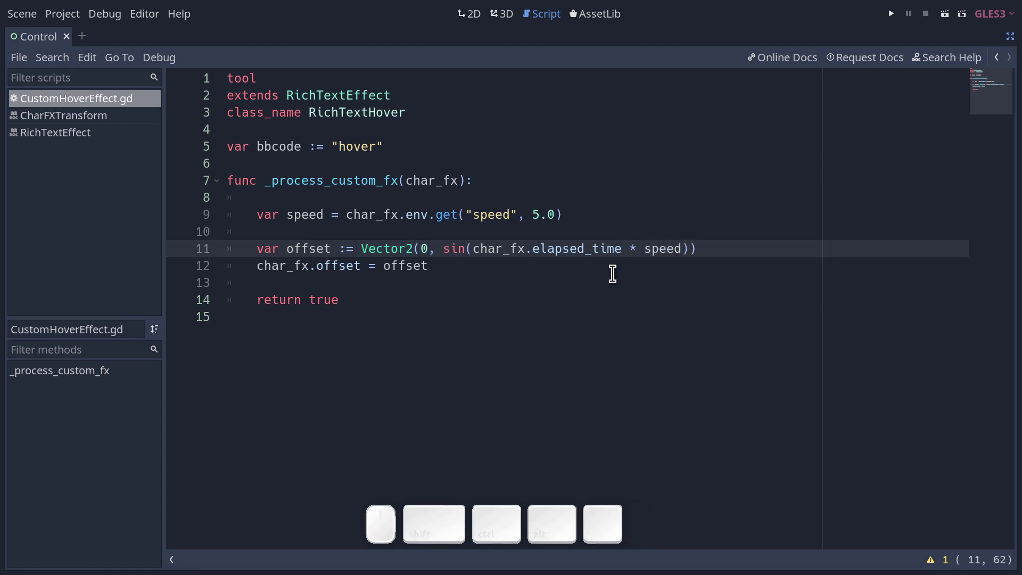
key("ctrl+s")
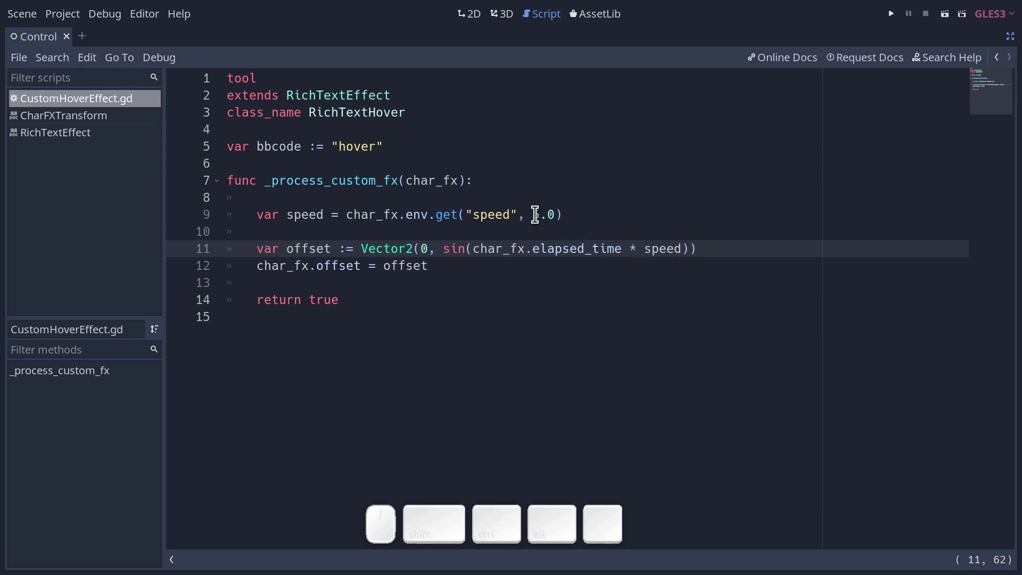
left_click_drag(522, 212, 563, 91)
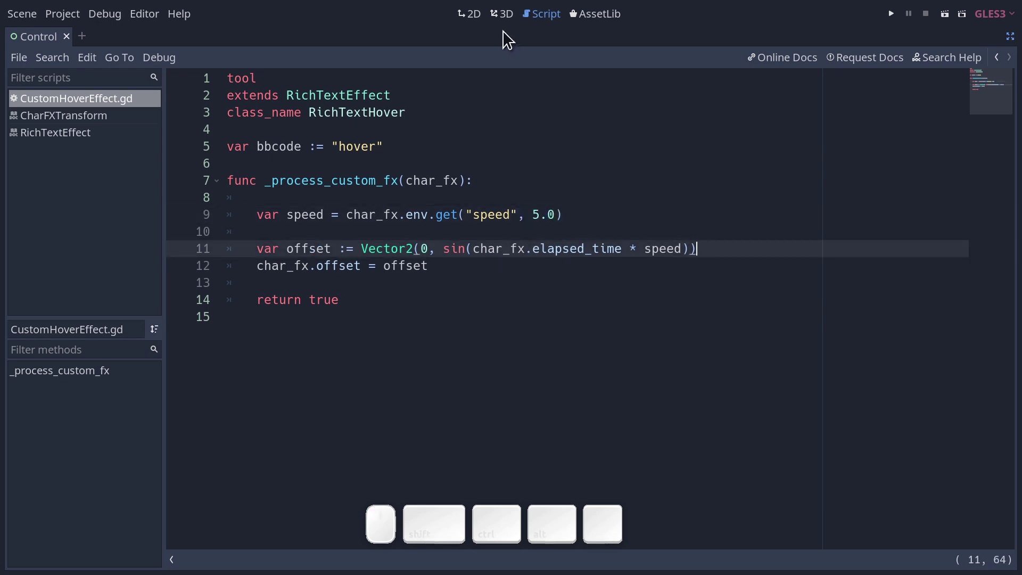
left_click(476, 19)
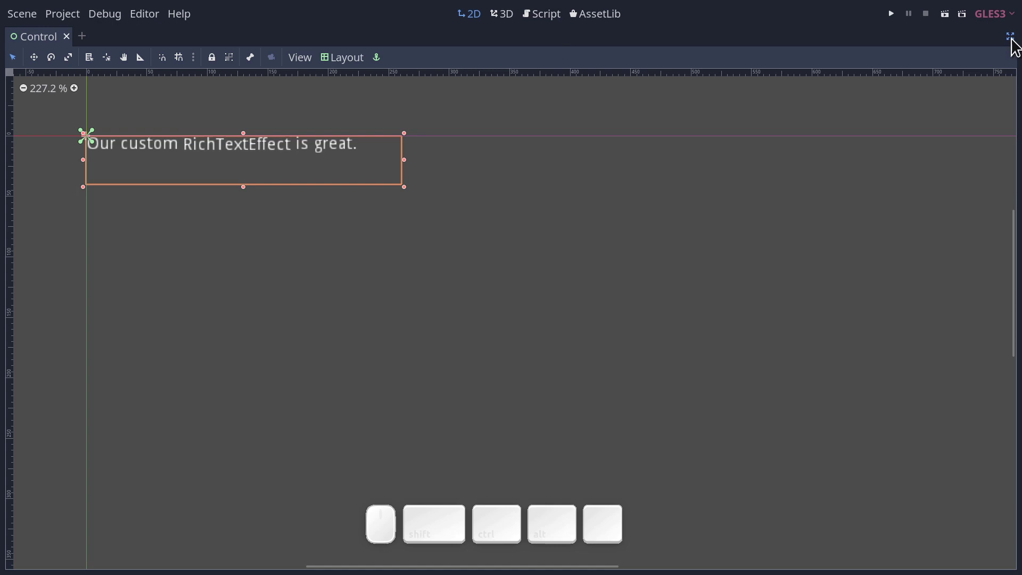
Step: Edit the Bb Code Text to [hover speed=10]RichTextEffect[/hover] and save the scene
left_click(1013, 38)
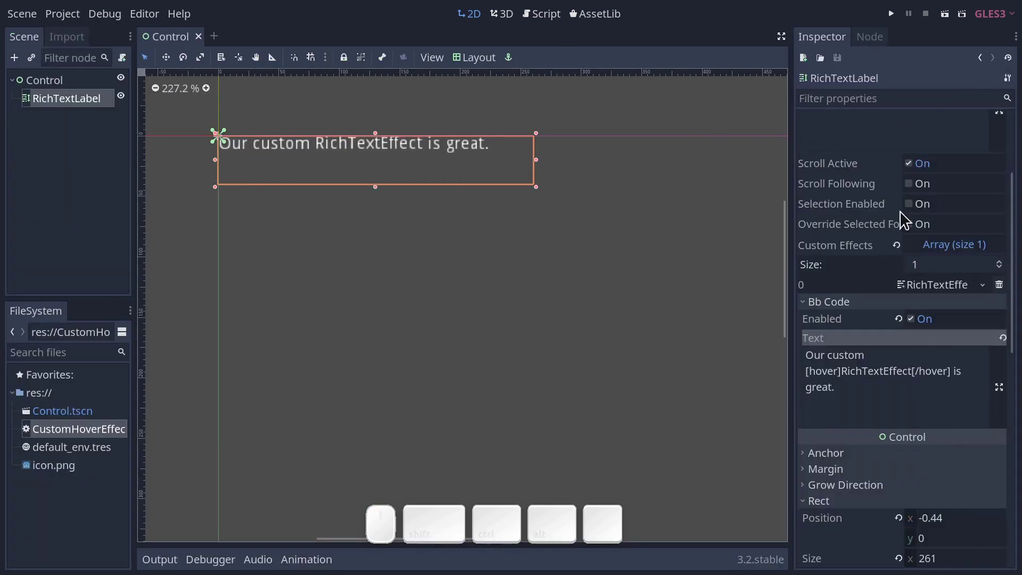
left_click(837, 368)
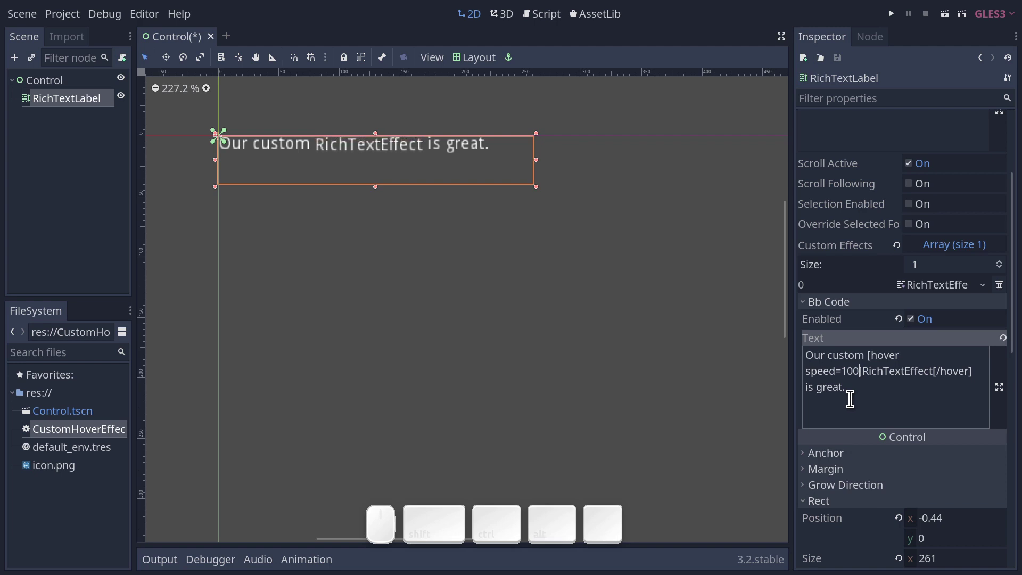
key("ctrl+s")
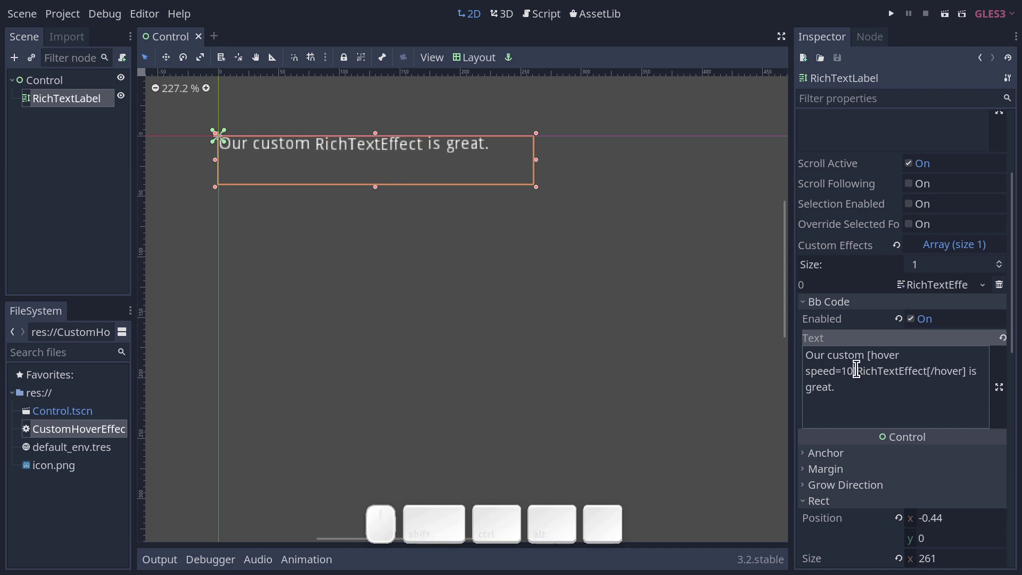
Step: Show CustomHoverEffect.gd full-window with the caret at the end of line 12
left_click(556, 18)
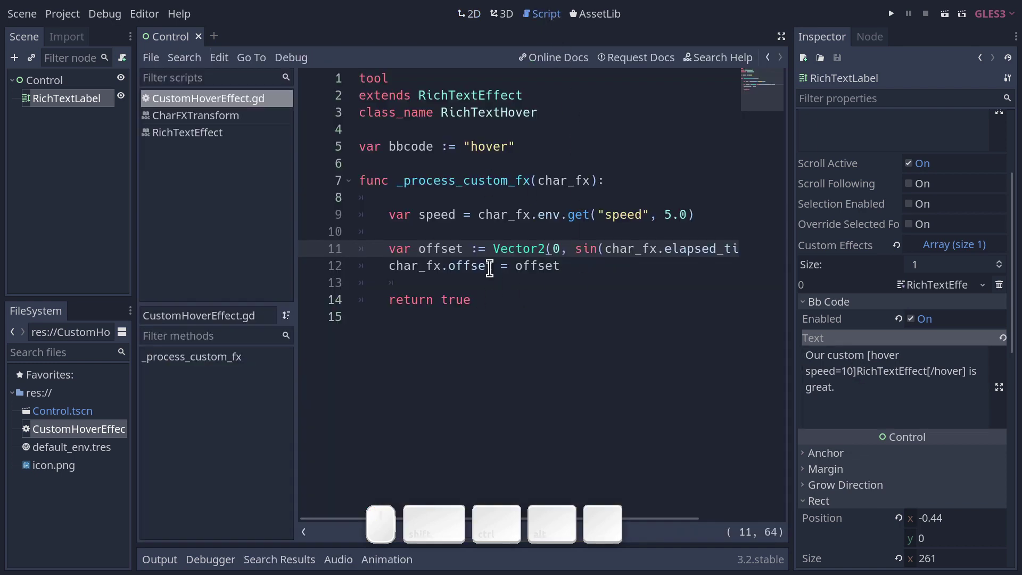
left_click(788, 43)
left_click(714, 265)
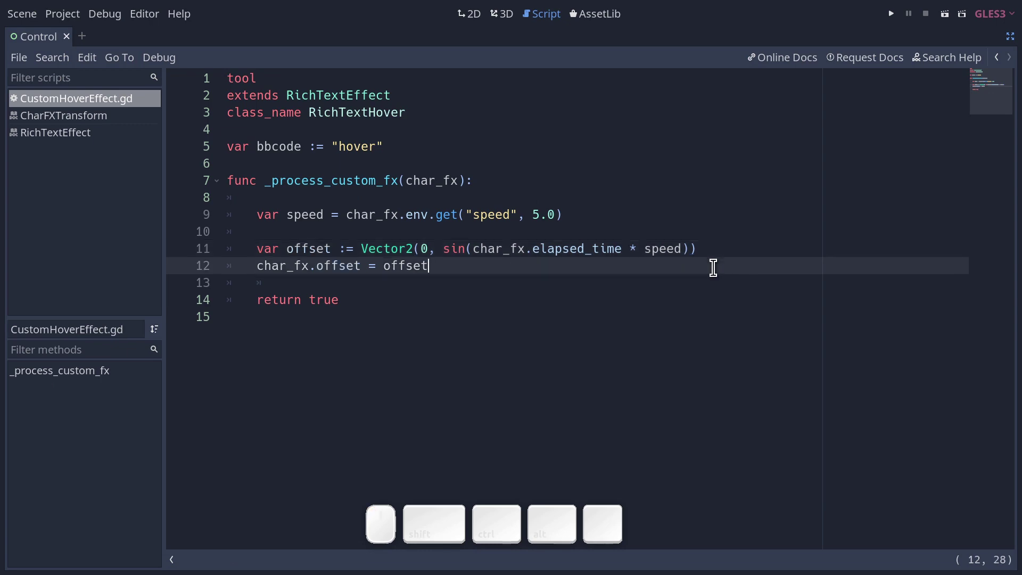